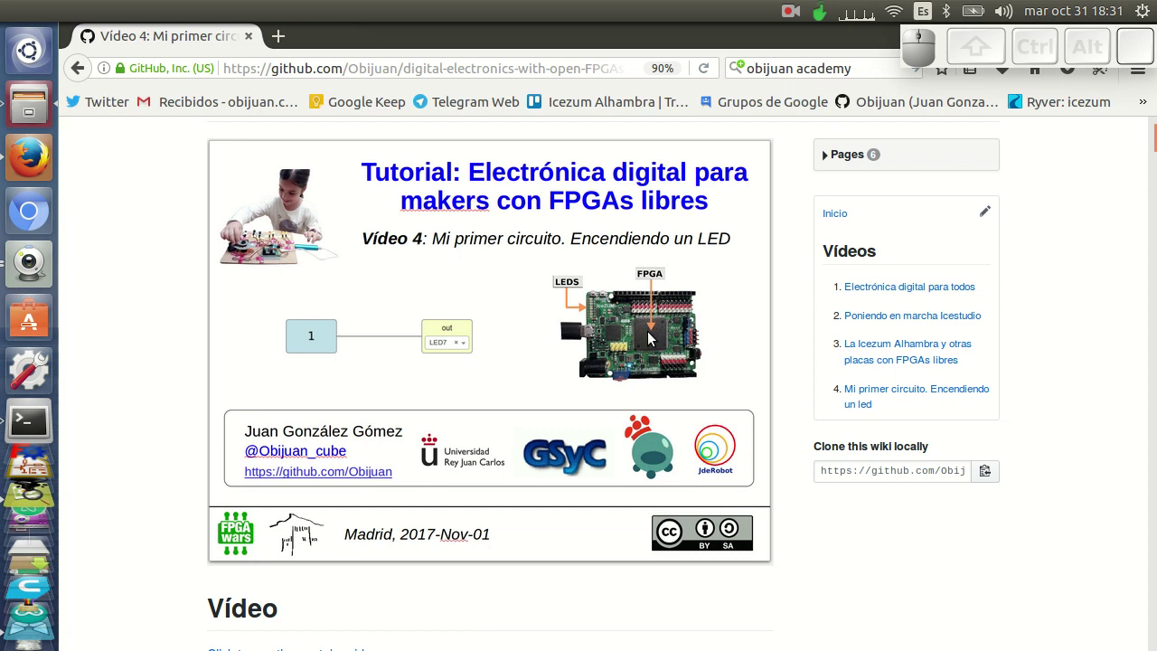
Step: Launch Guvcview to show the live webcam feed of the IceZUM board
{"action": "left_click", "coordinate": [45, 263]}
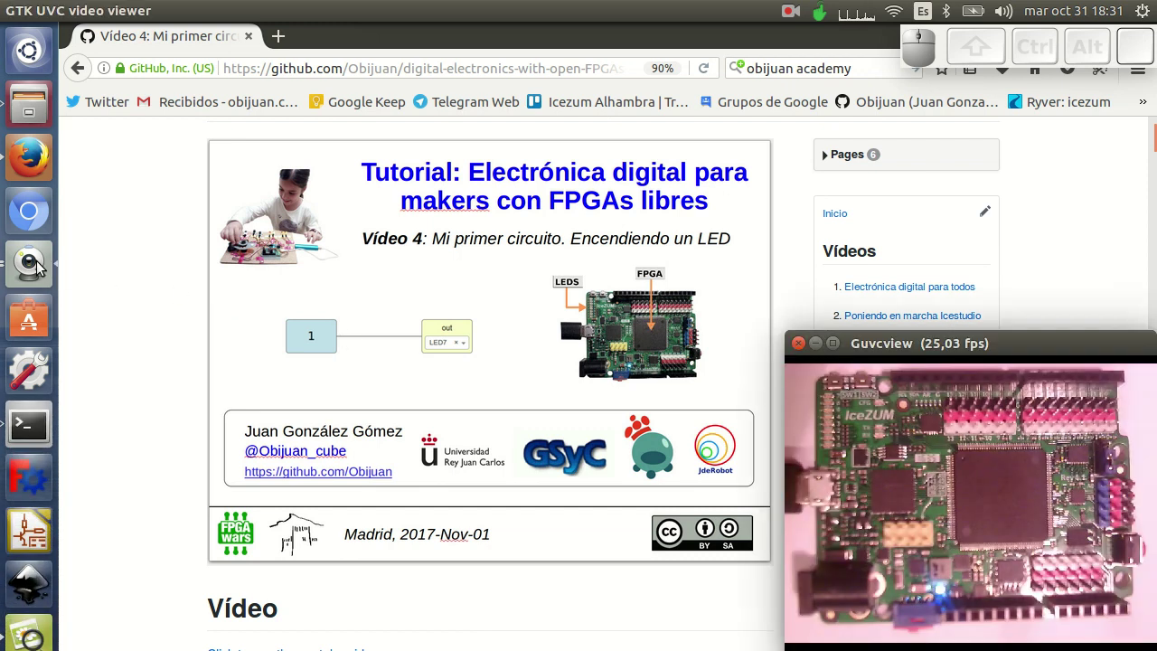
Step: Advance Image Viewer from 01-Alhambra-01.png to the next board photo
{"action": "left_click", "coordinate": [22, 636]}
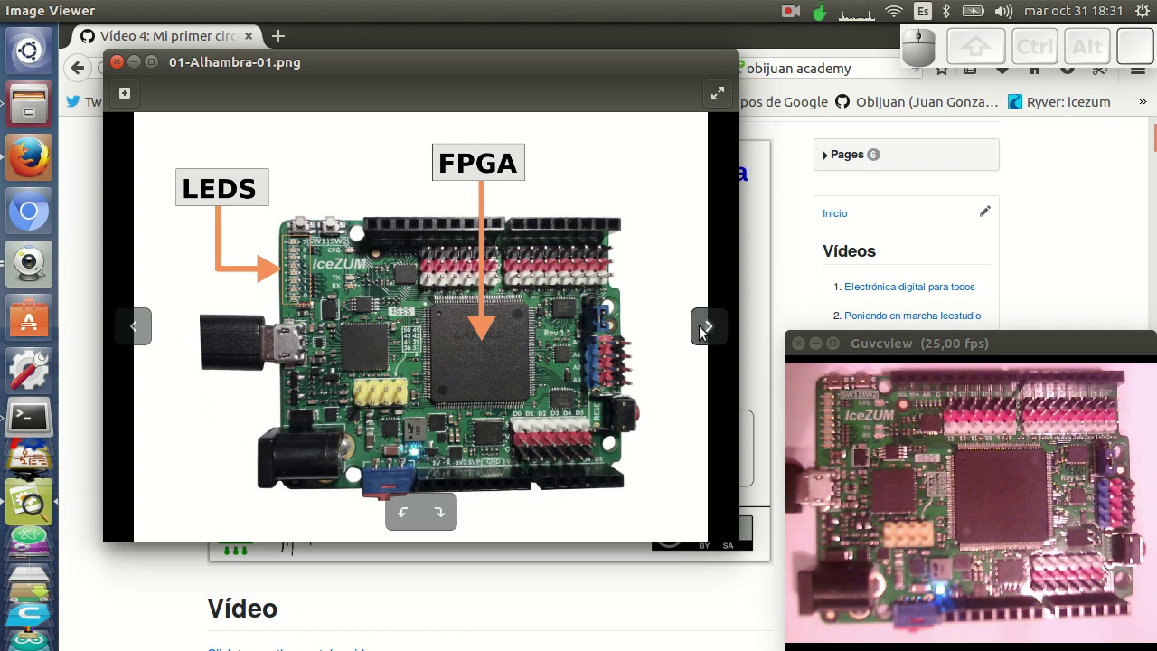
{"action": "left_click", "coordinate": [707, 325]}
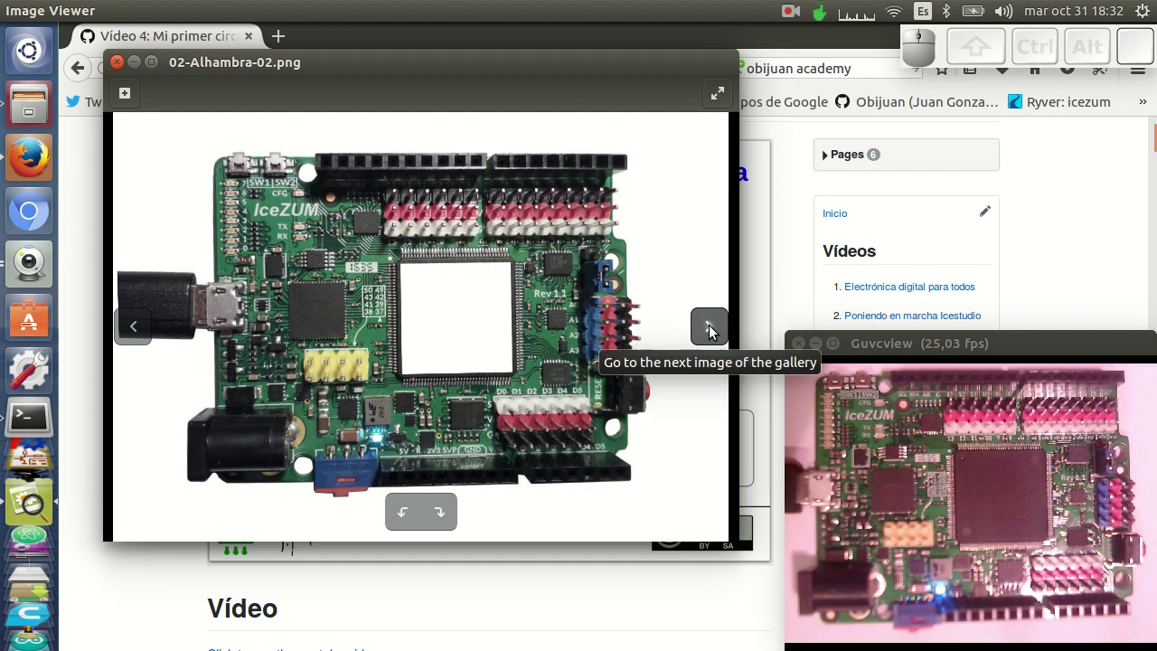
Step: Advance to 04-Alhambra-05.png, the Icestudio-to-eight-LEDs diagram
{"action": "left_click", "coordinate": [708, 331]}
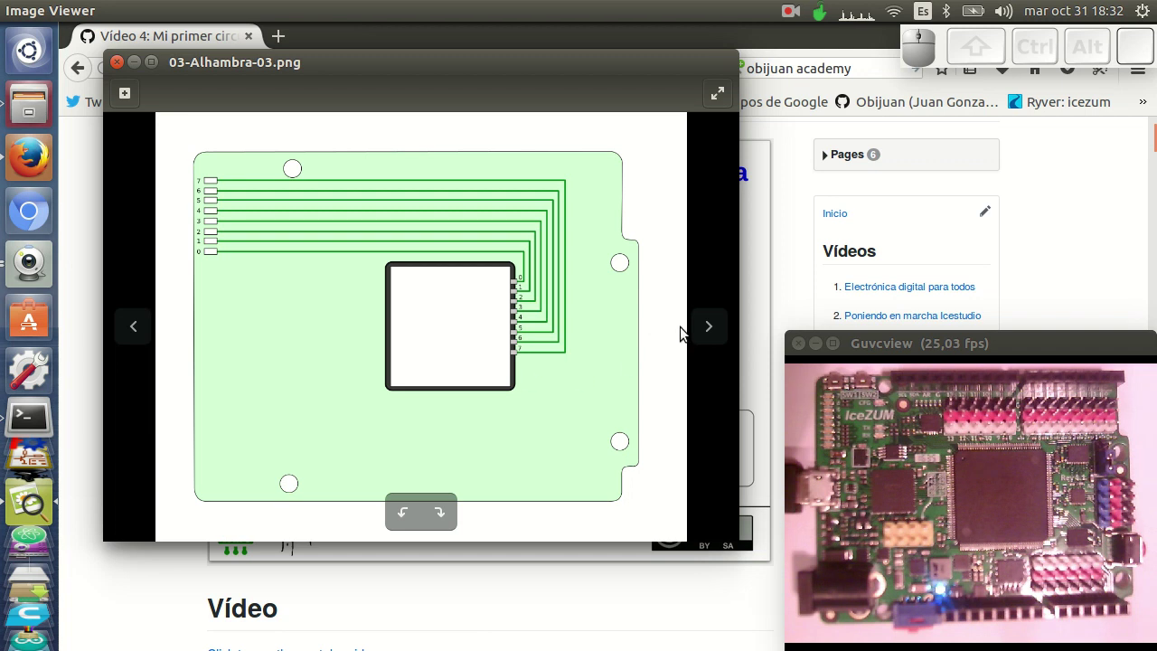
{"action": "left_click", "coordinate": [707, 328]}
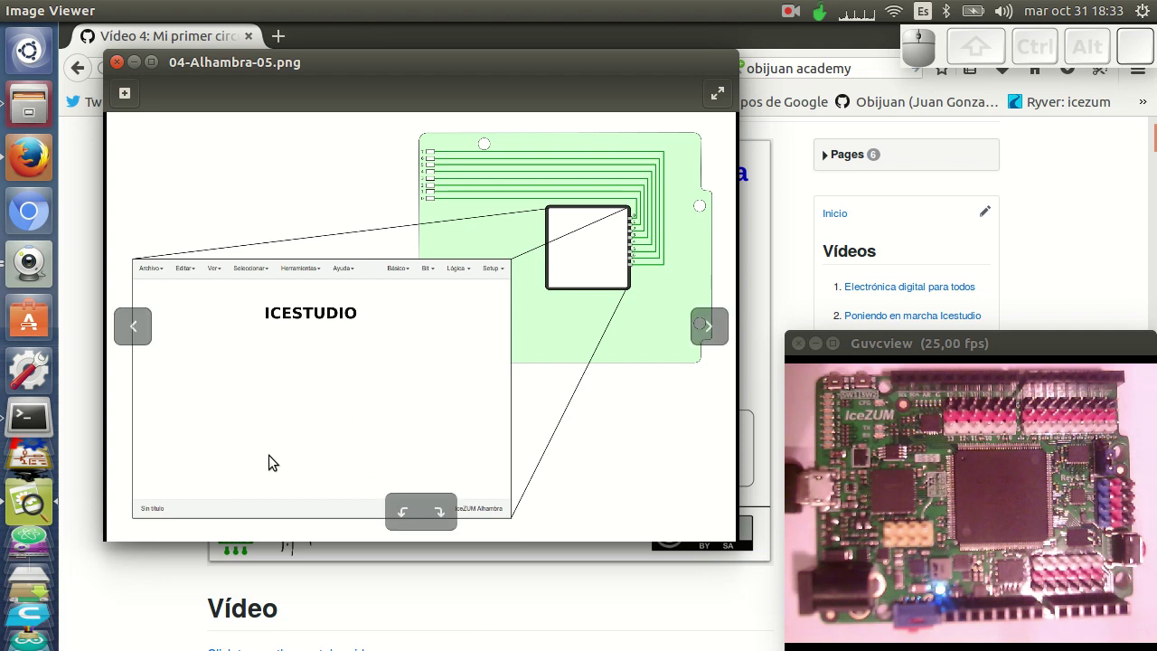
Step: Switch to the Icestudio project and show the animated 05-Bit.gif coin
{"action": "left_click", "coordinate": [34, 573]}
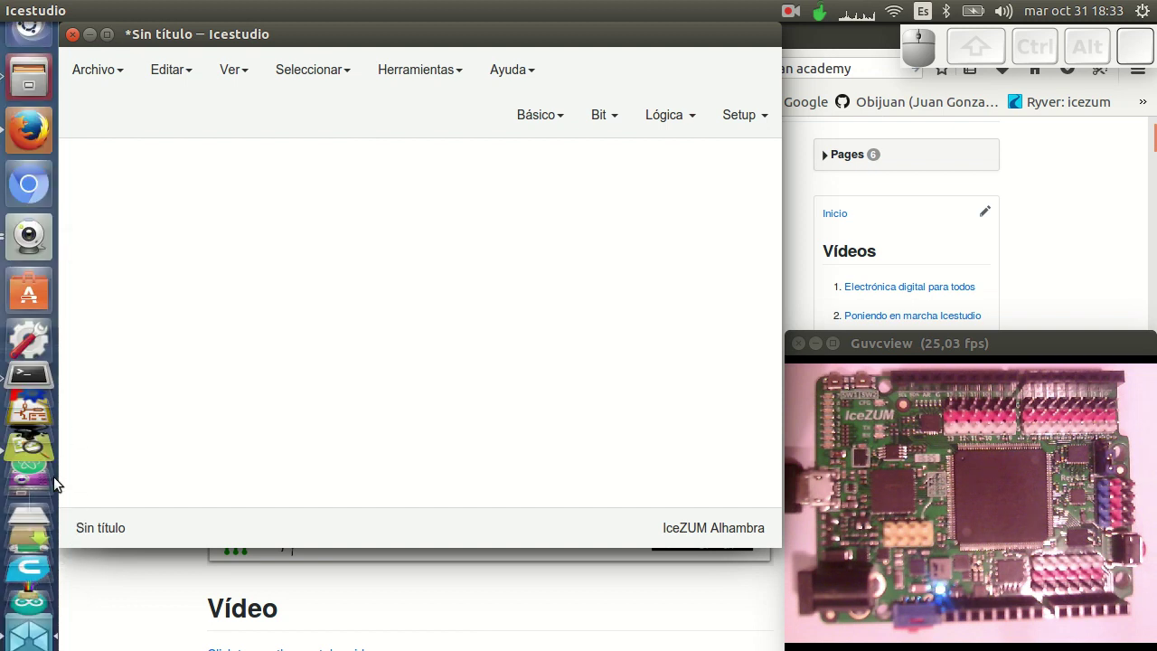
{"action": "left_click", "coordinate": [49, 373]}
Step: Close the 05-Bit.gif animation, leaving the empty Icestudio project in front
{"action": "left_click", "coordinate": [719, 332]}
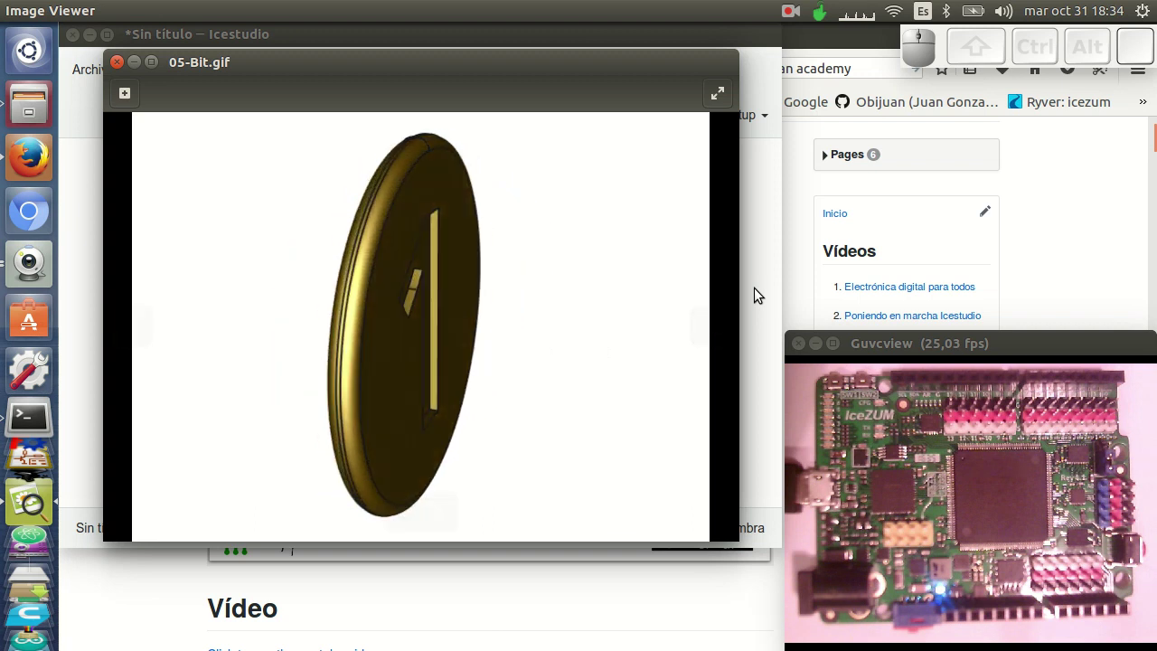
{"action": "left_click", "coordinate": [760, 292]}
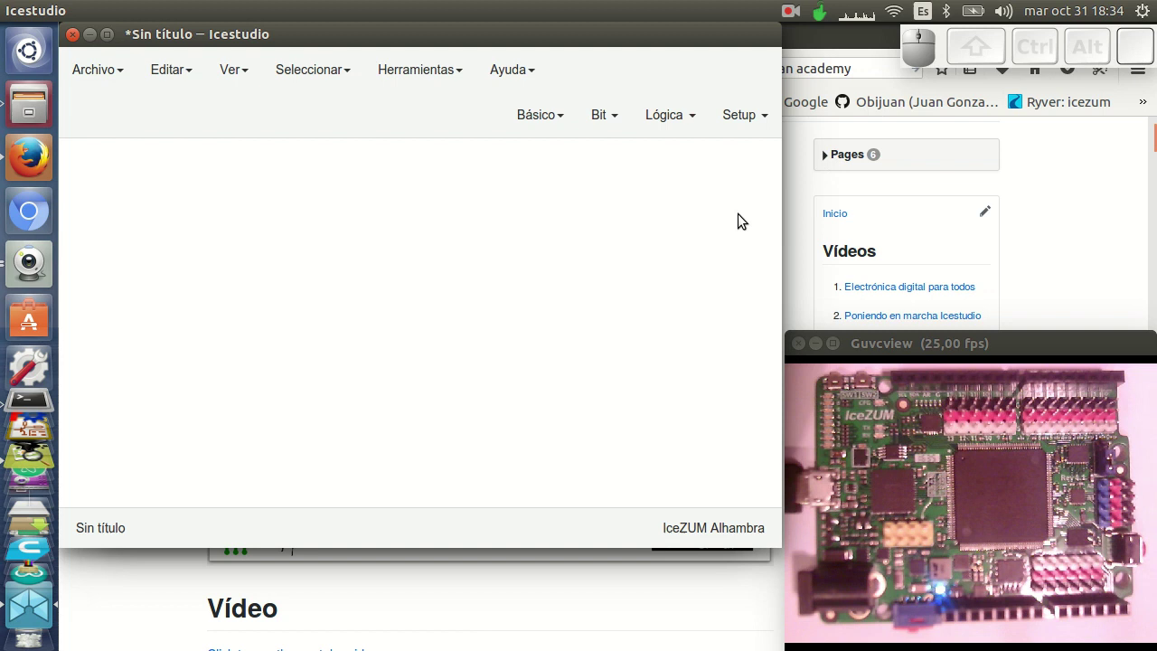
Step: Place a constant bit 1 block from Bit > 1 and position it on the canvas
{"action": "left_click", "coordinate": [642, 218]}
{"action": "left_click", "coordinate": [643, 219]}
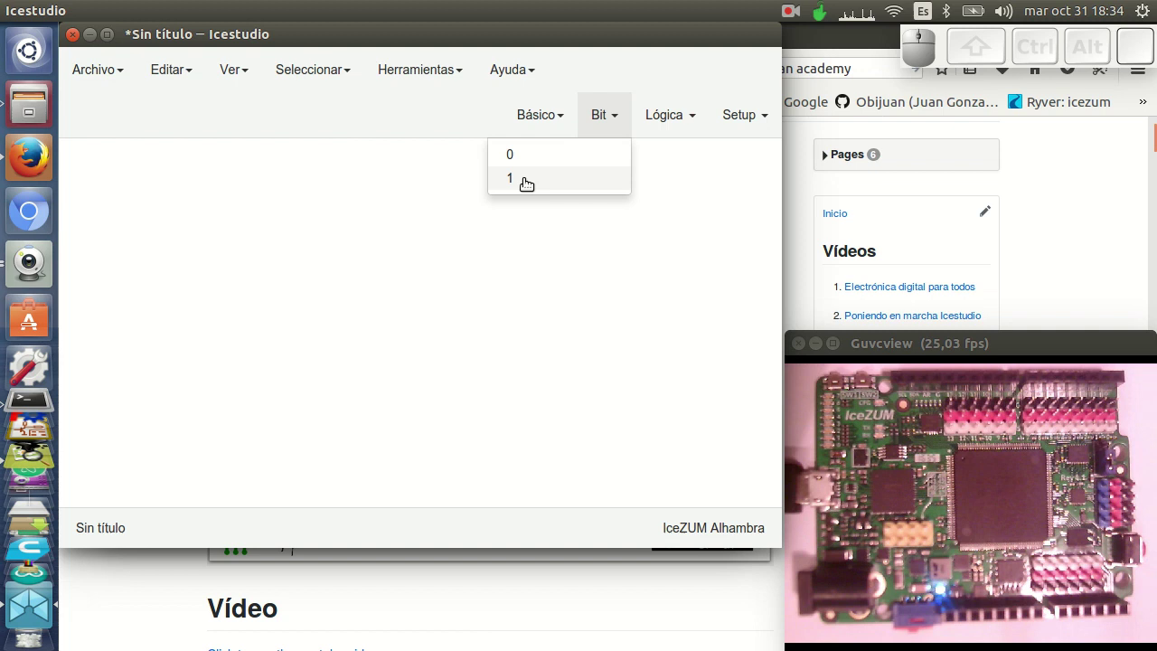
{"action": "left_click", "coordinate": [525, 181]}
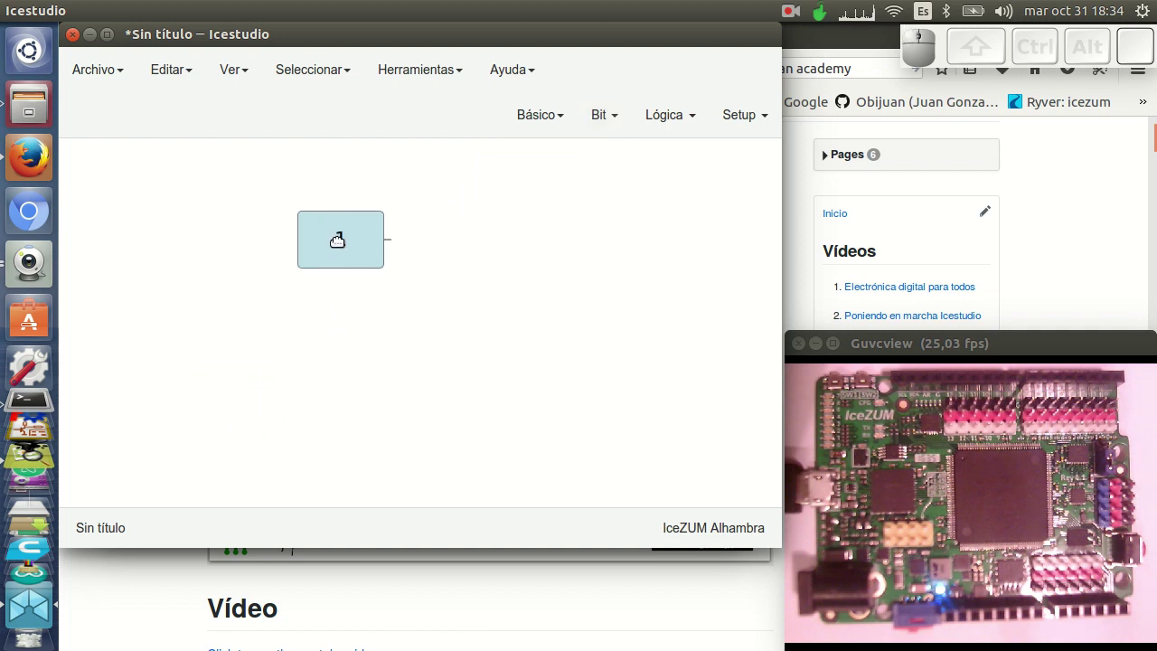
{"action": "left_click", "coordinate": [280, 282]}
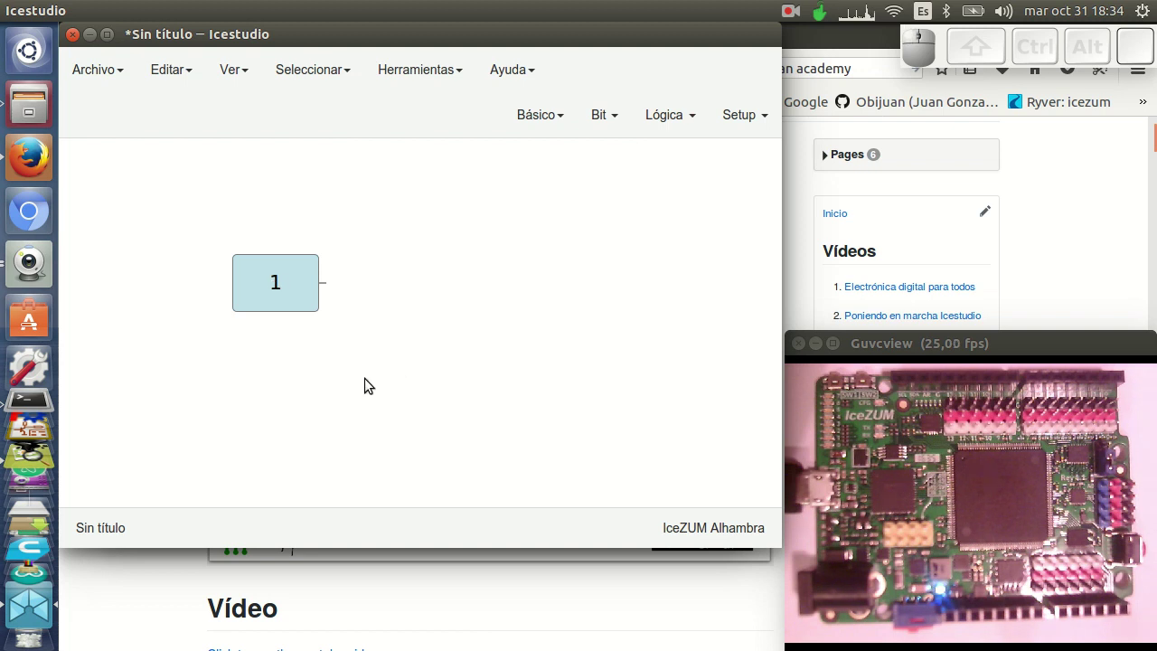
{"action": "left_click_drag", "start_coordinate": [294, 278], "coordinate": [325, 383]}
{"action": "left_click_drag", "start_coordinate": [263, 312], "coordinate": [384, 398]}
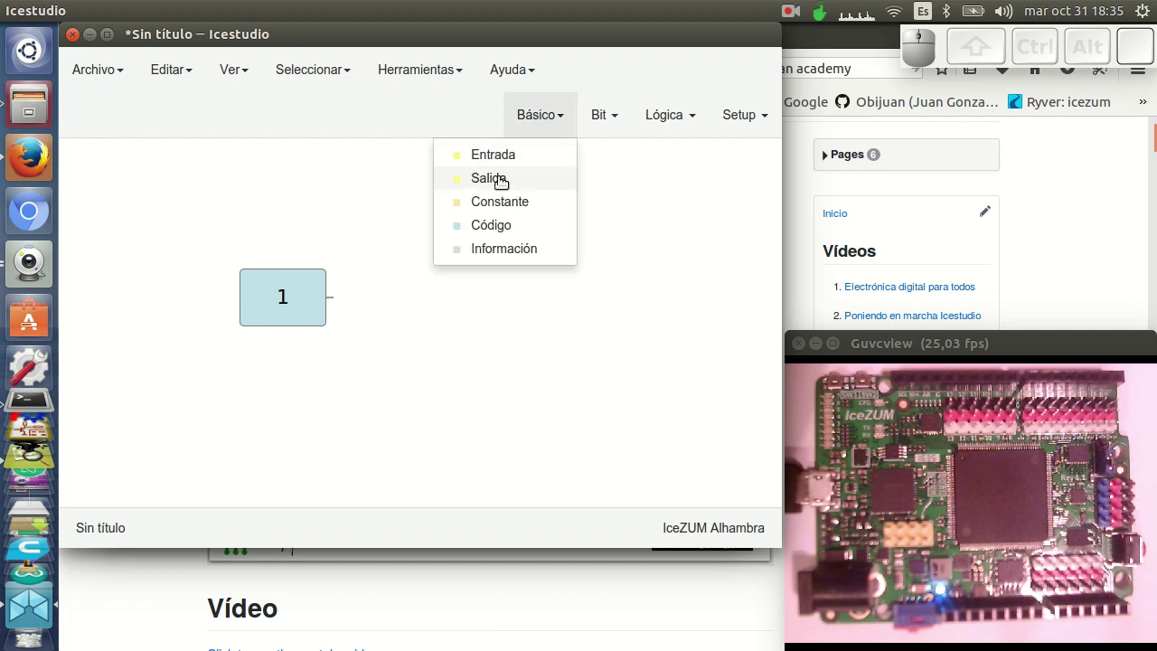
Step: Add a Básico > Salida output block named 'out' beside the constant 1 block
{"action": "left_click", "coordinate": [501, 180]}
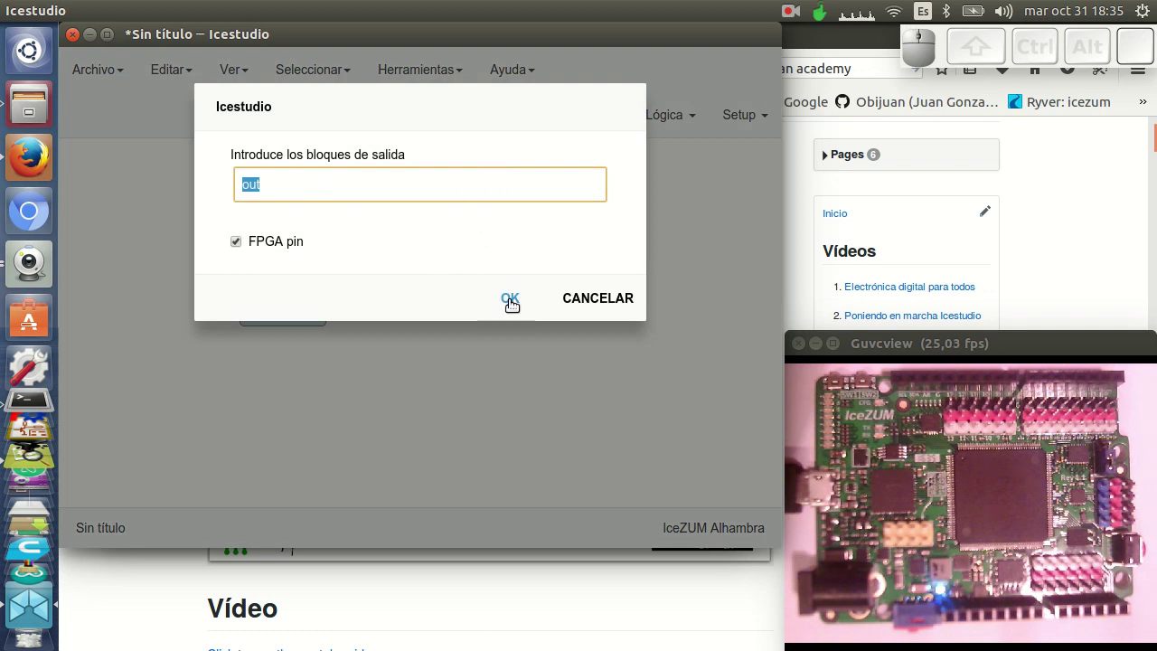
{"action": "left_click", "coordinate": [512, 302]}
{"action": "left_click", "coordinate": [536, 297]}
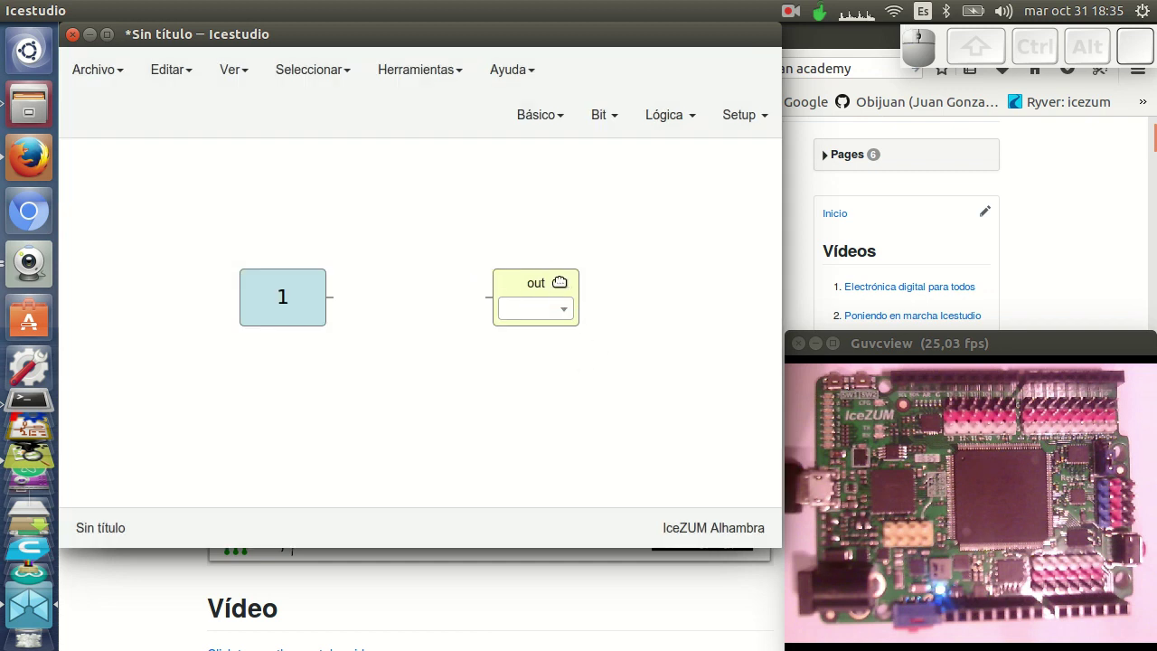
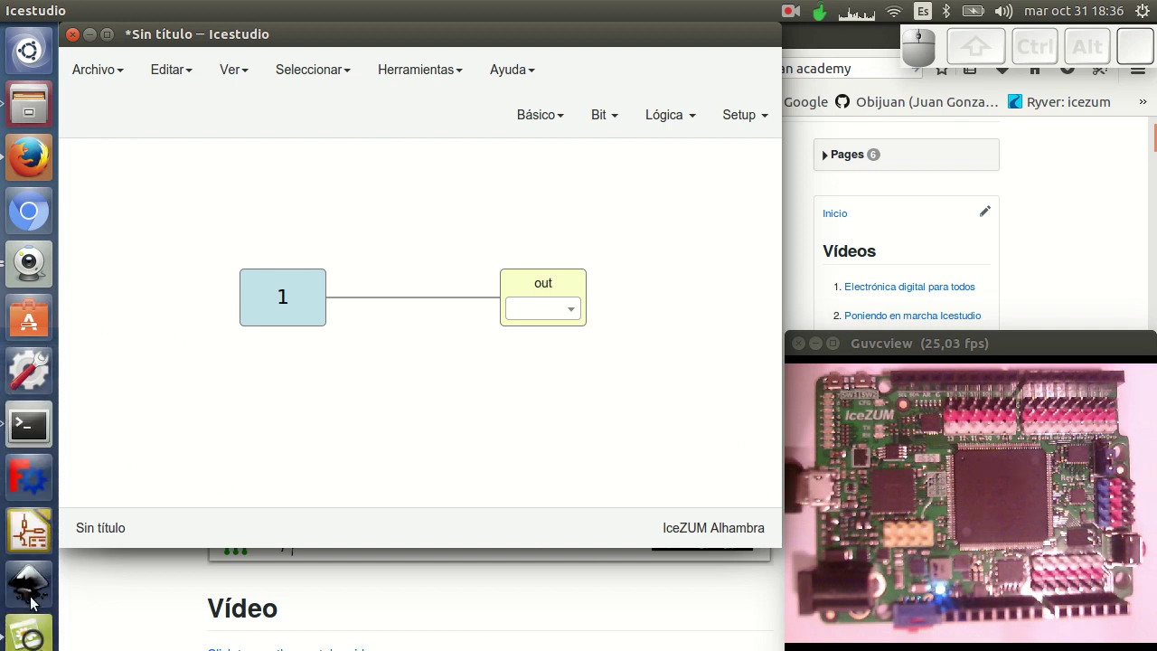
{"action": "left_click", "coordinate": [43, 619]}
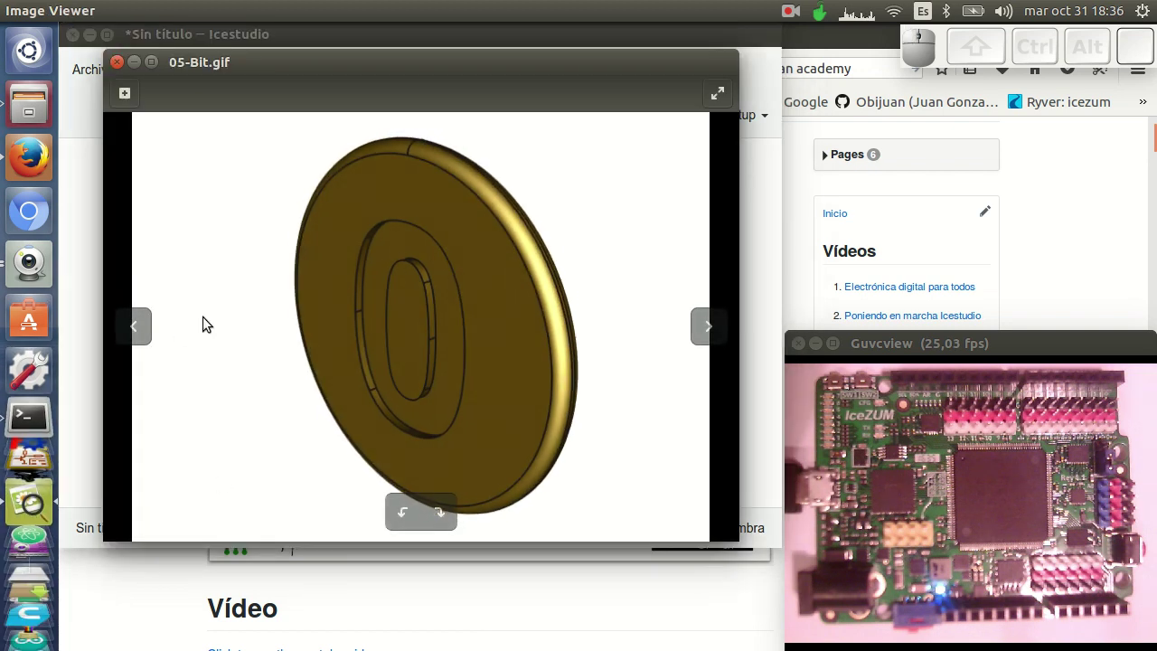
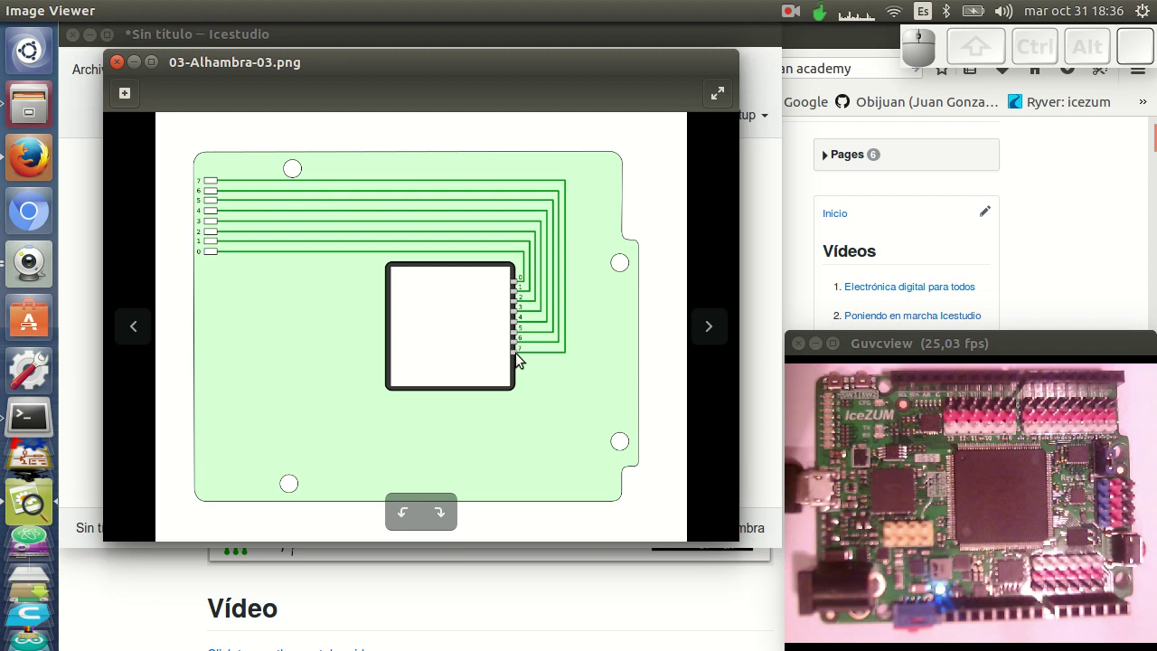
Step: Open the out block's pin list and scroll down toward LED7
{"action": "left_click", "coordinate": [760, 323]}
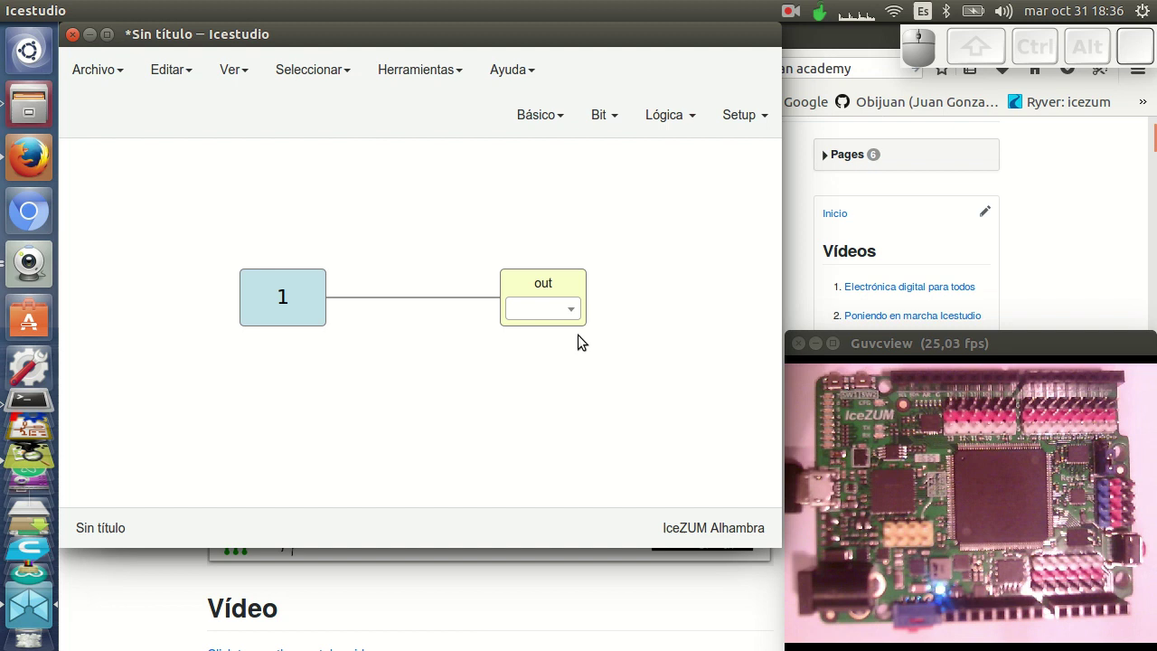
{"action": "left_click", "coordinate": [570, 308]}
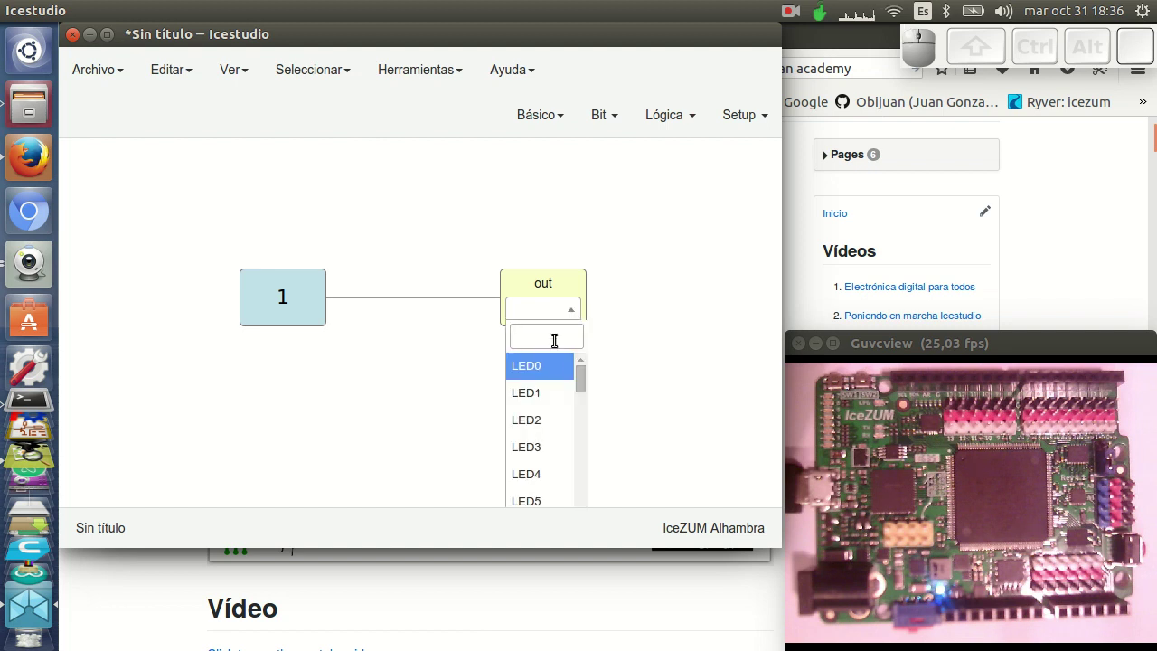
{"action": "scroll", "scroll_direction": "down", "scroll_amount": 3}
{"action": "scroll", "scroll_direction": "down", "scroll_amount": 3}
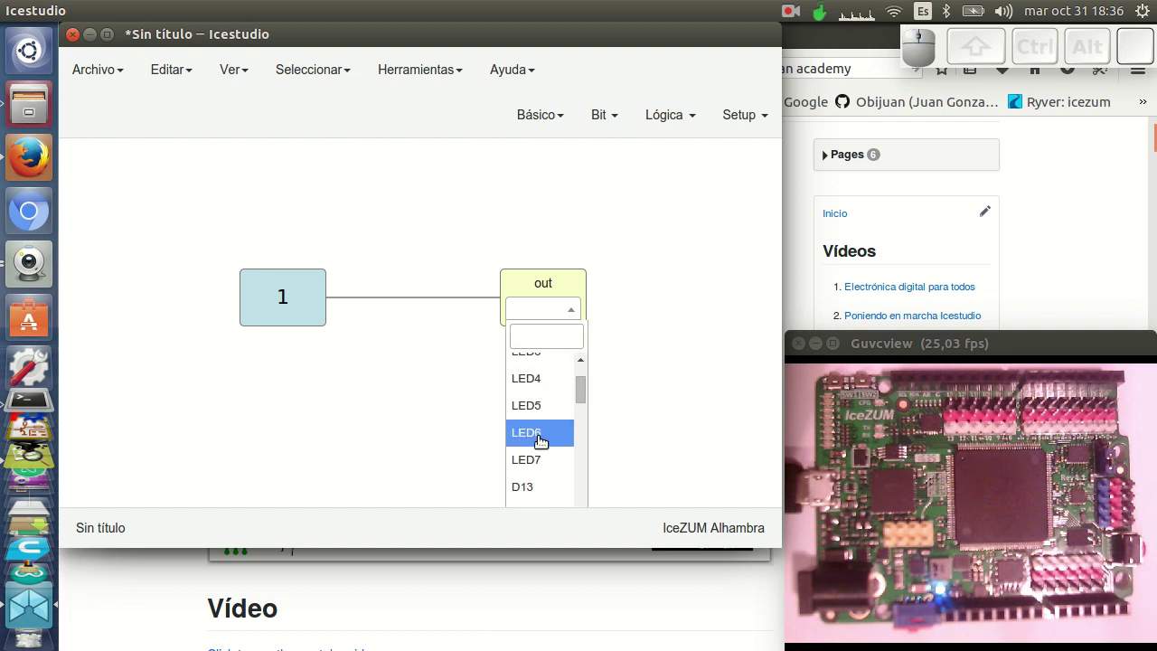
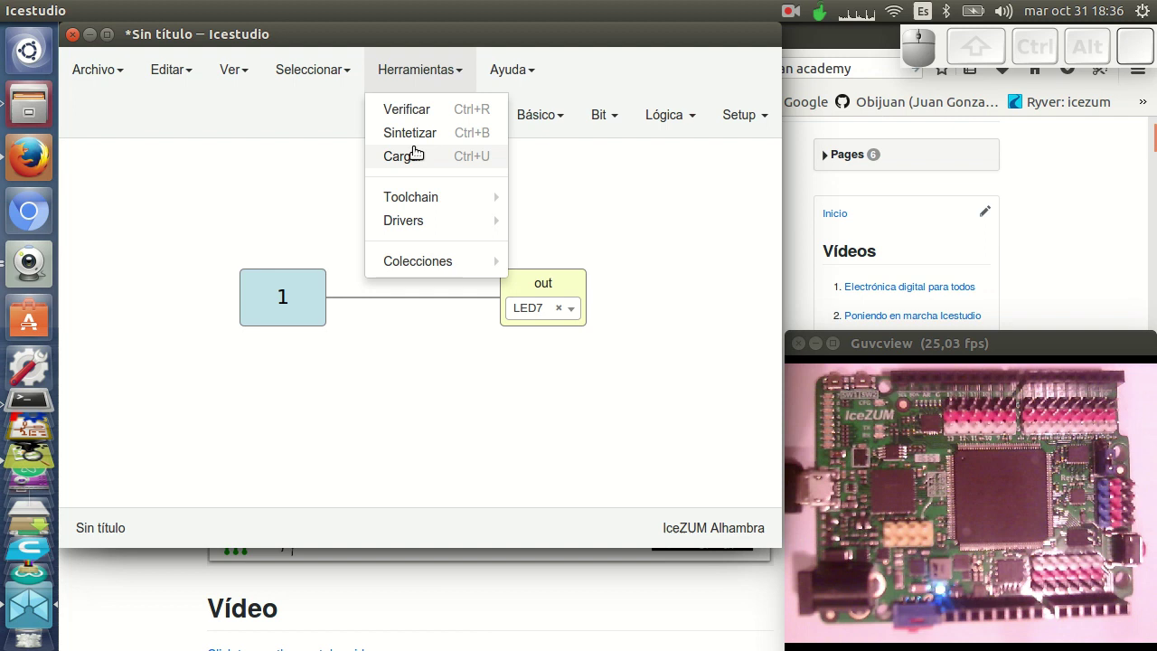
Step: Run Herramientas > Cargar to upload the circuit to the IceZUM Alhambra
{"action": "left_click", "coordinate": [414, 161]}
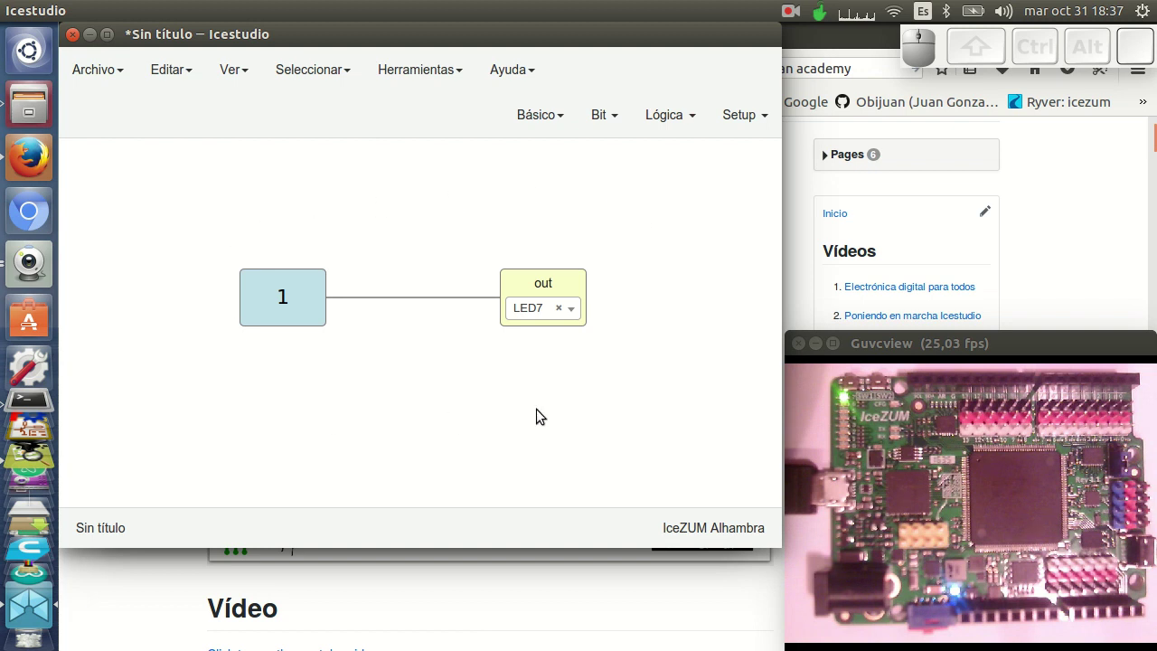
Step: Reopen Image Viewer and advance to 07-Alhambra-10.png, the board lighting its LED
{"action": "left_click", "coordinate": [29, 397]}
{"action": "left_click", "coordinate": [712, 328]}
{"action": "left_click", "coordinate": [712, 329]}
{"action": "left_click", "coordinate": [710, 331]}
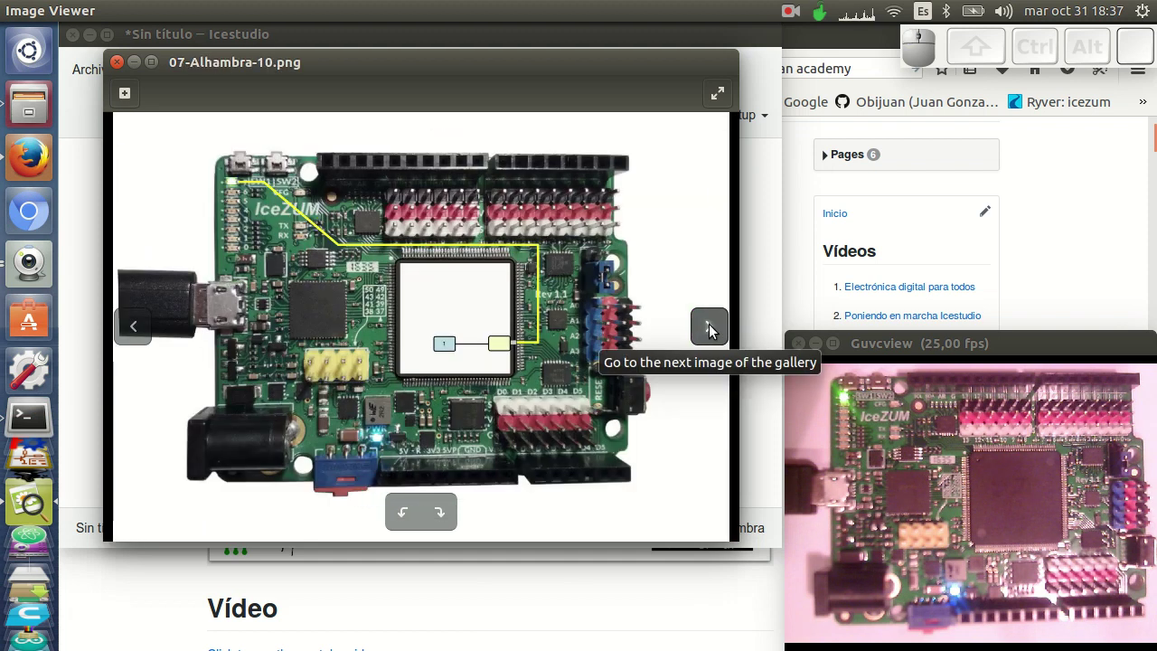
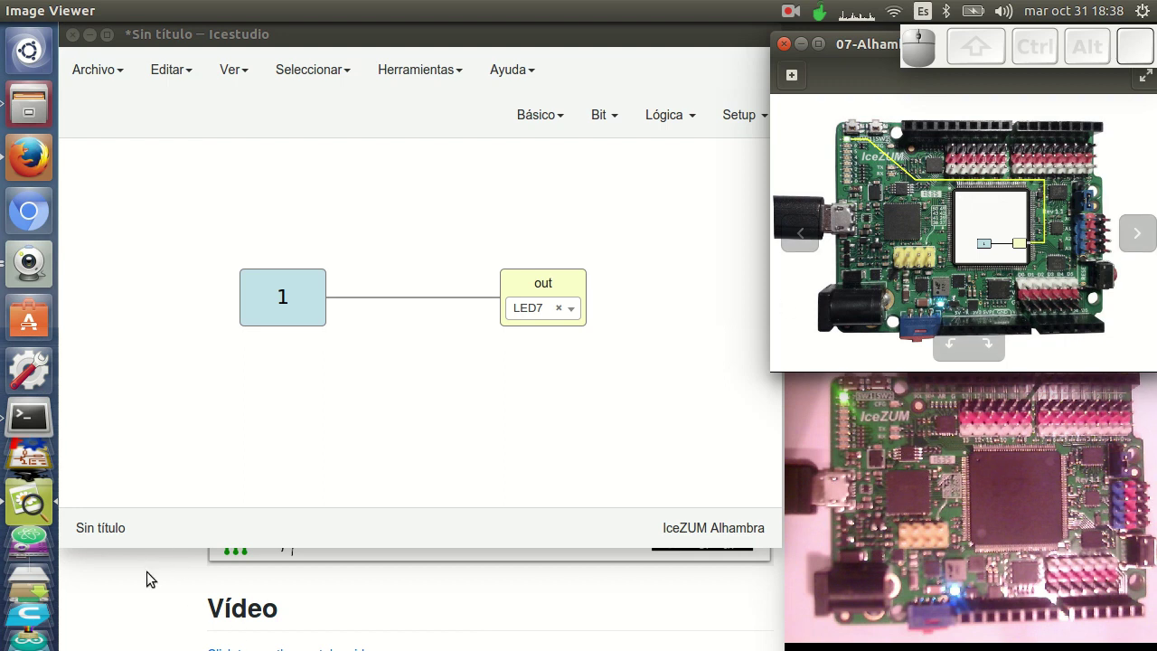
Step: Navigate the tutorial wiki page in Firefox to the 'Ejercicios propuestos' section
{"action": "left_click", "coordinate": [155, 574]}
{"action": "scroll", "scroll_direction": "down", "scroll_amount": 3}
{"action": "scroll", "scroll_direction": "down", "scroll_amount": 3}
{"action": "scroll", "scroll_direction": "down", "scroll_amount": 3}
{"action": "scroll", "scroll_direction": "down", "scroll_amount": 3}
{"action": "scroll", "scroll_direction": "up", "scroll_amount": 3}
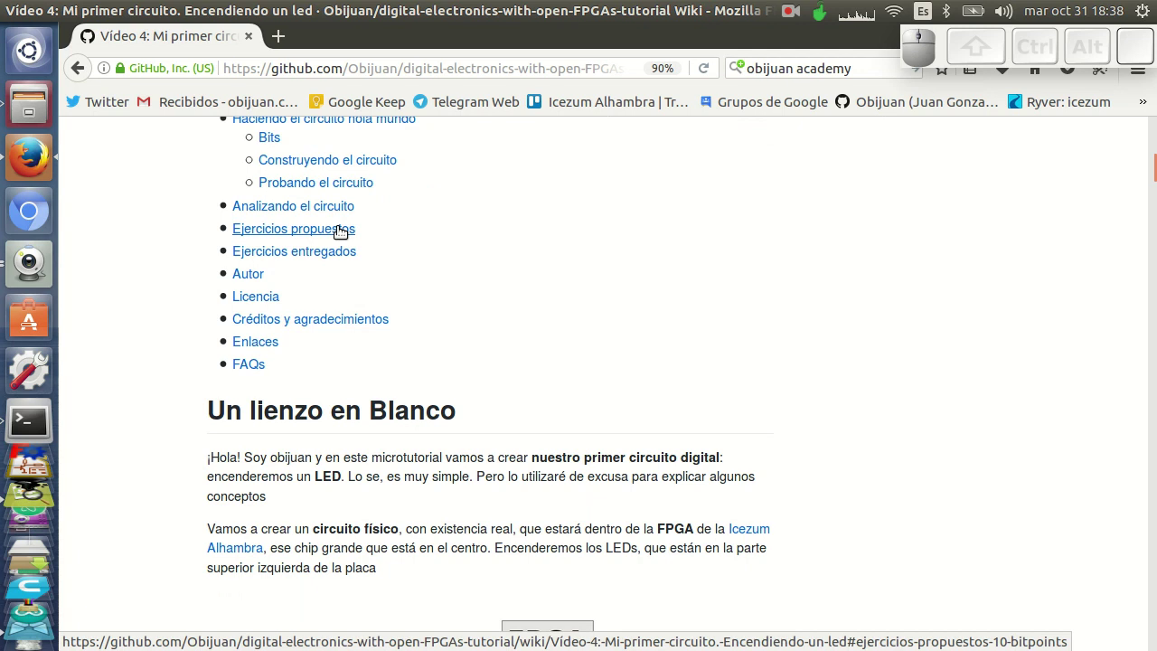
{"action": "left_click", "coordinate": [340, 230]}
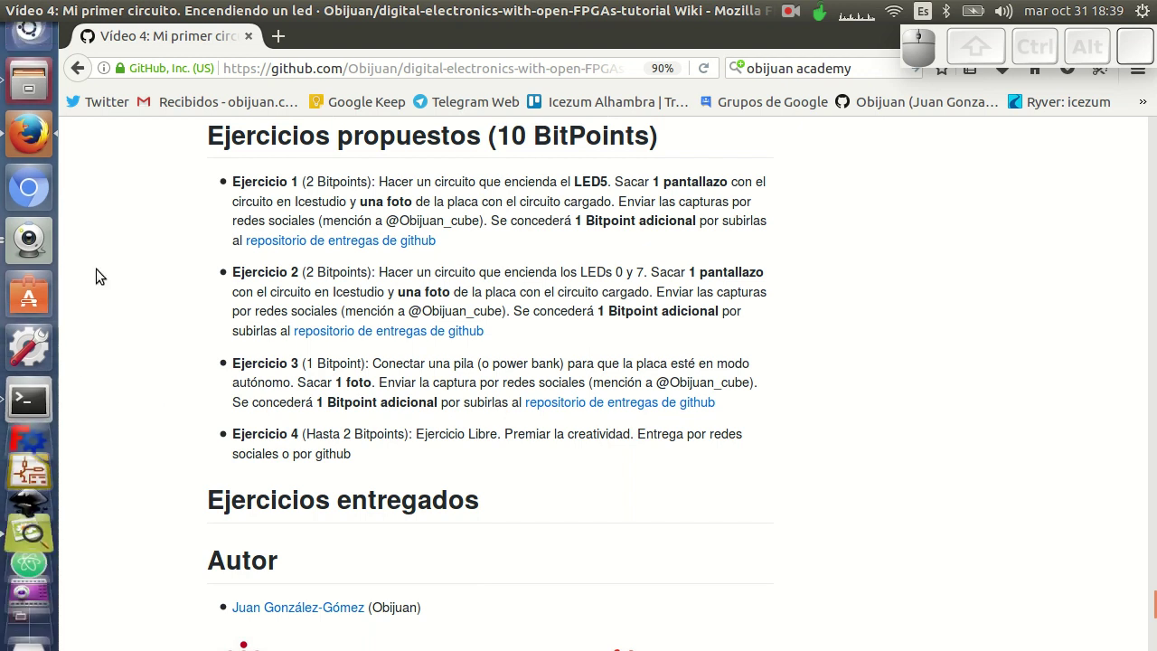
Step: Raise the Guvcview live camera window showing the board alongside the wiki
{"action": "left_click", "coordinate": [41, 259]}
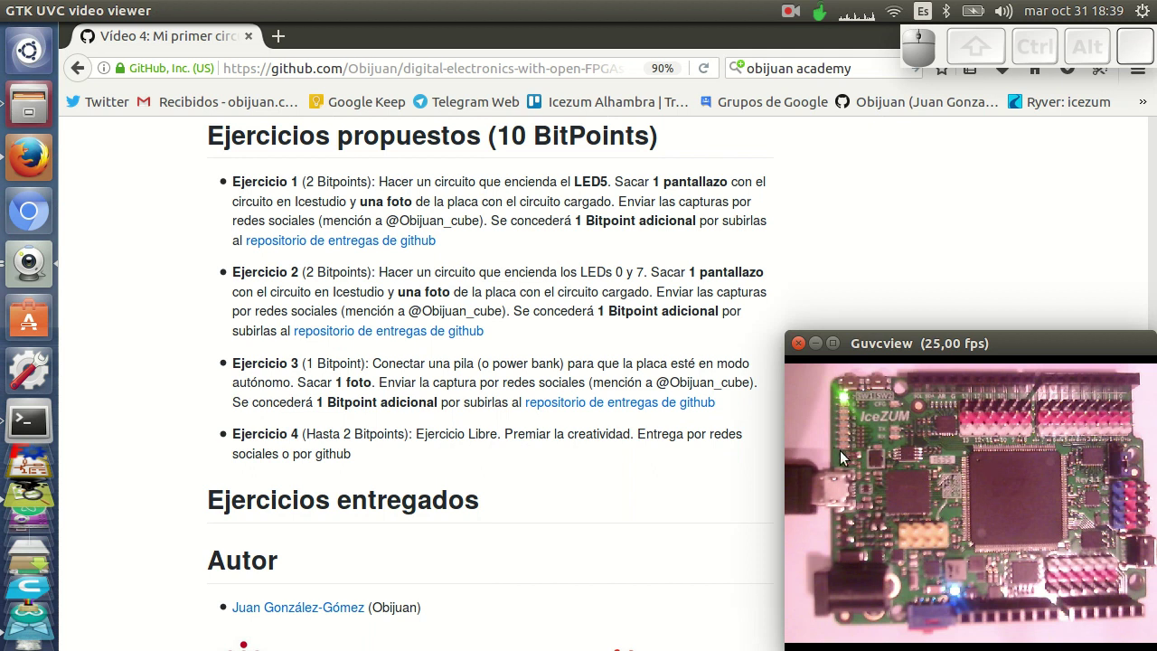